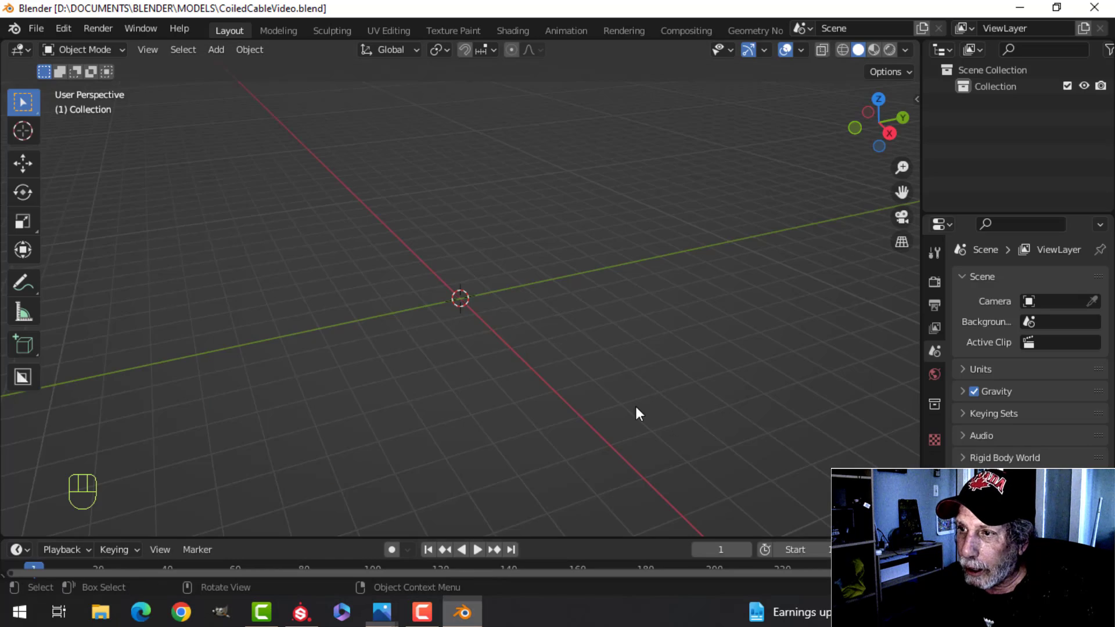
Add a cylinder, scale it in Edit Mode and shade it smooth
drag(670, 305, 632, 320)
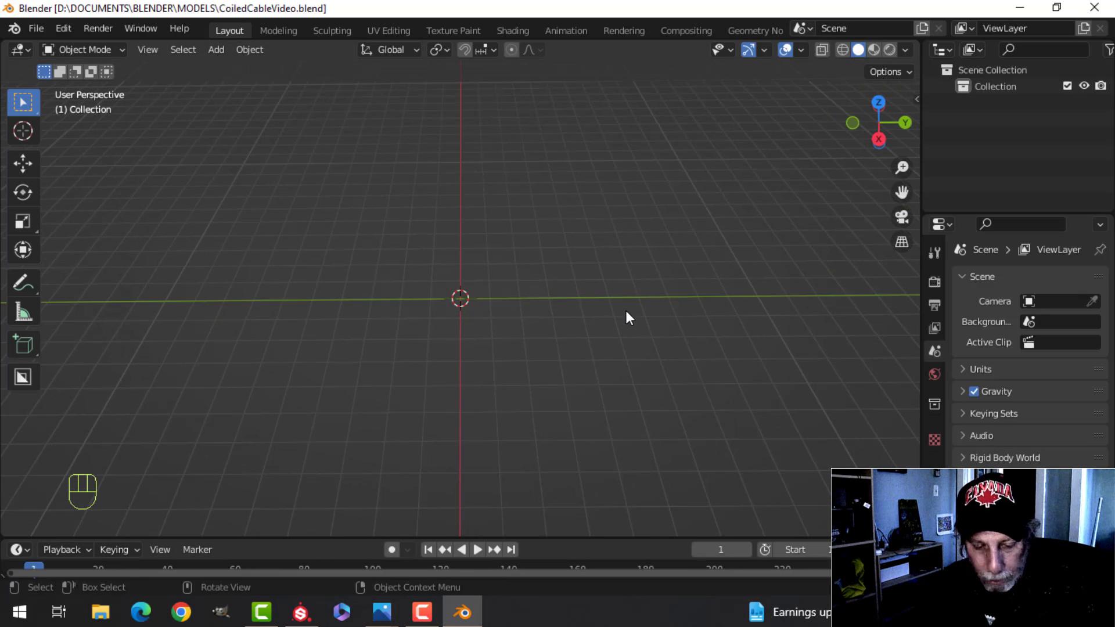
key(shift+a)
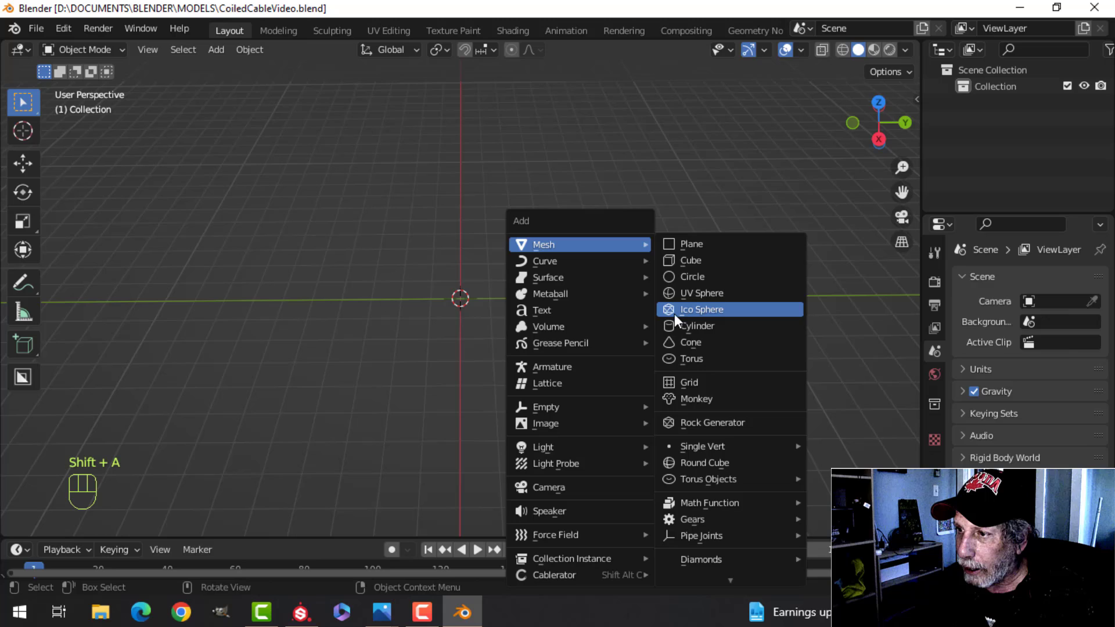
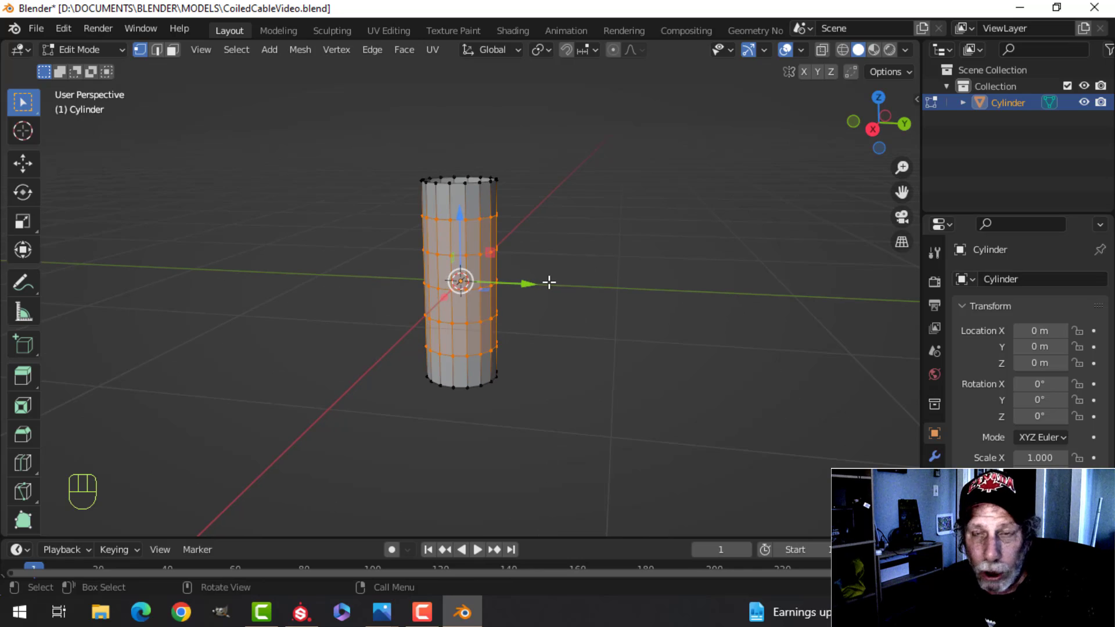
key(alt+a)
key(Tab)
right_click(479, 226)
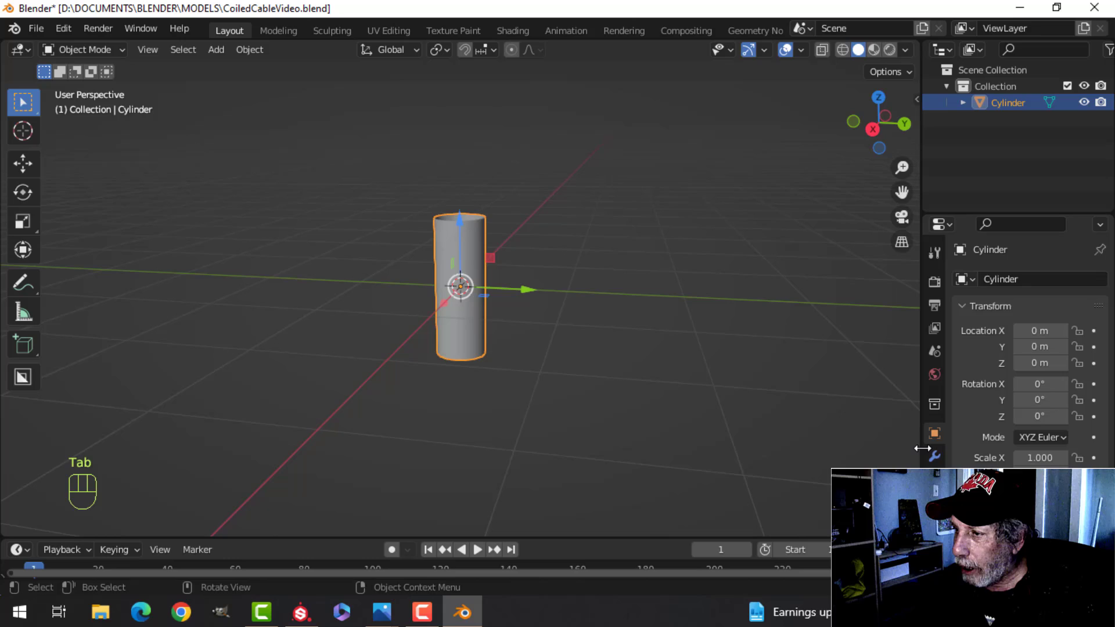
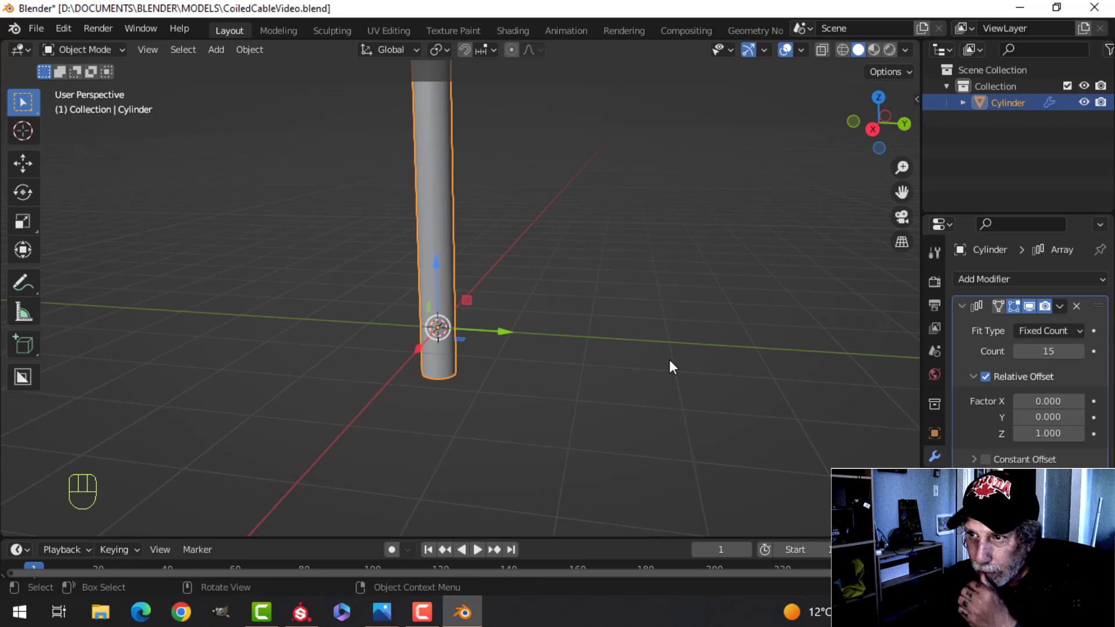
Stack the cylinder into a column with an Array modifier of Count 15
drag(611, 328, 619, 349)
middle_click(614, 354)
drag(599, 371, 593, 394)
key(shift+a)
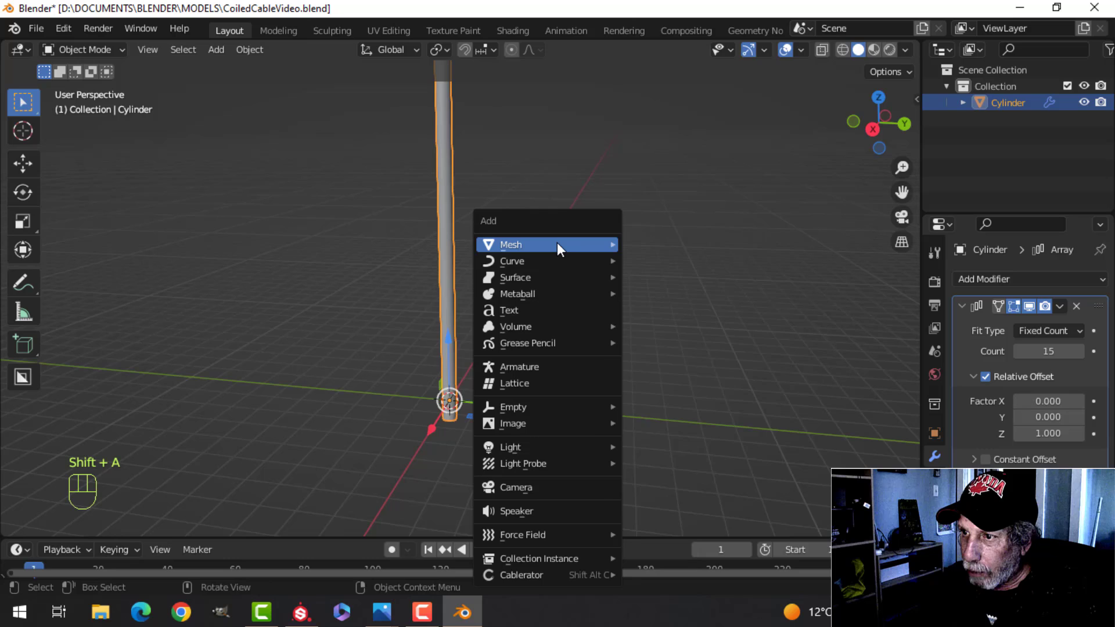
Add a plane, merge it to one vertex and screw it into a 9-turn helix (360°, 0.39 m)
middle_click(577, 300)
key(Tab)
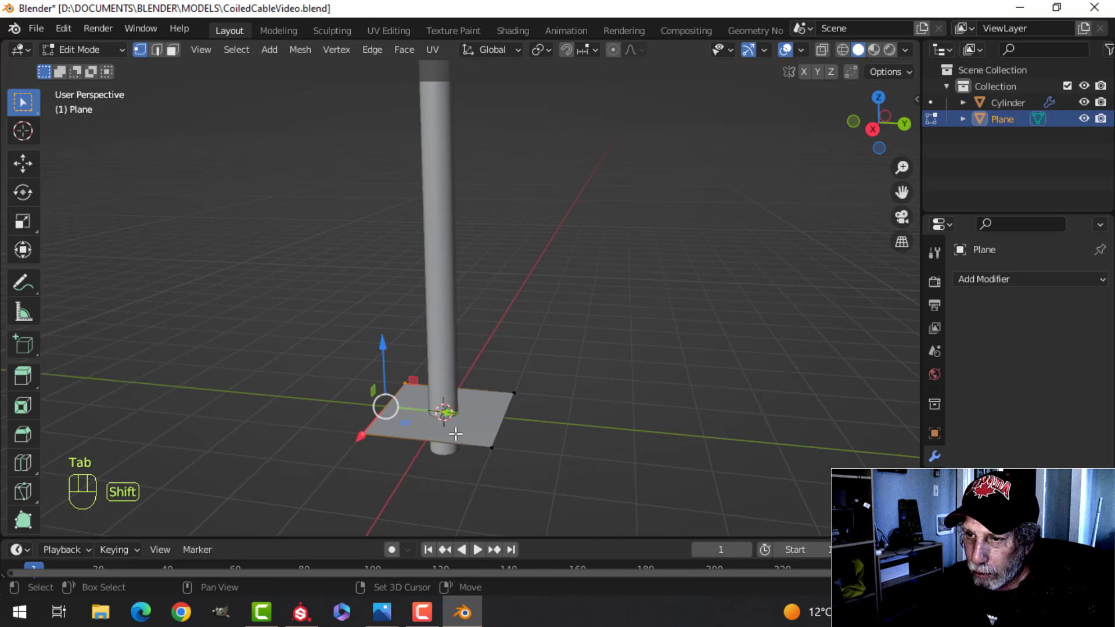
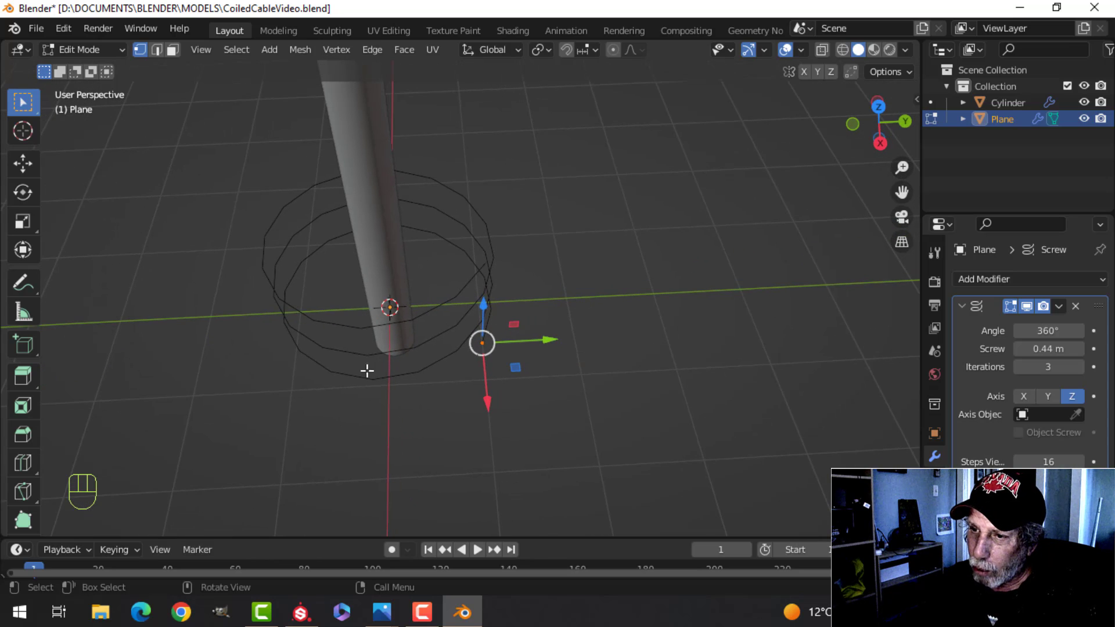
drag(985, 525, 986, 527)
middle_click(986, 527)
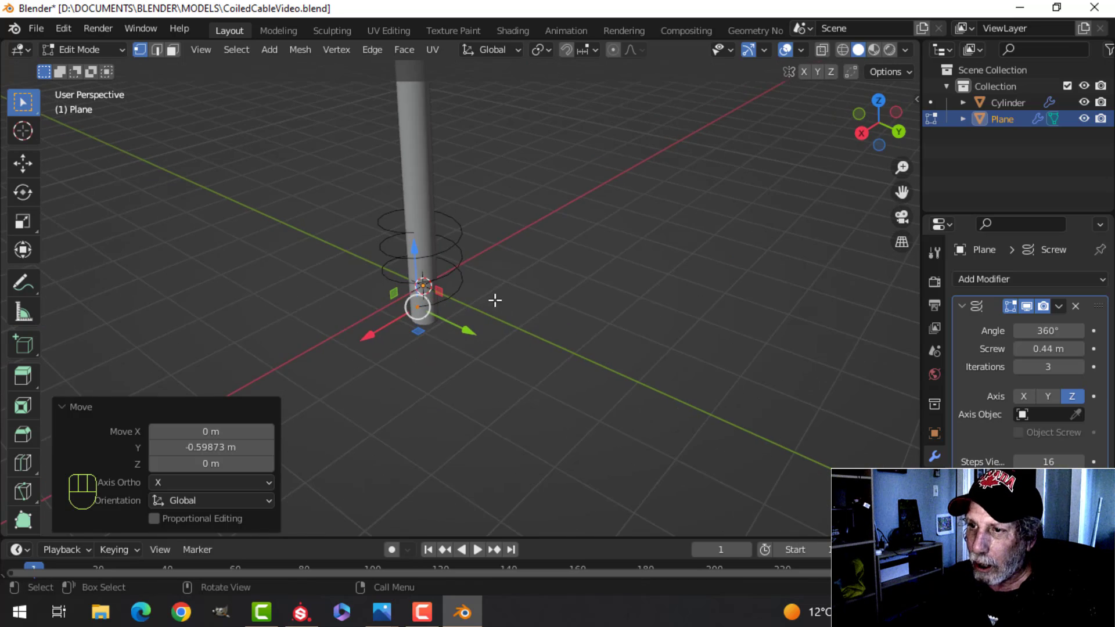
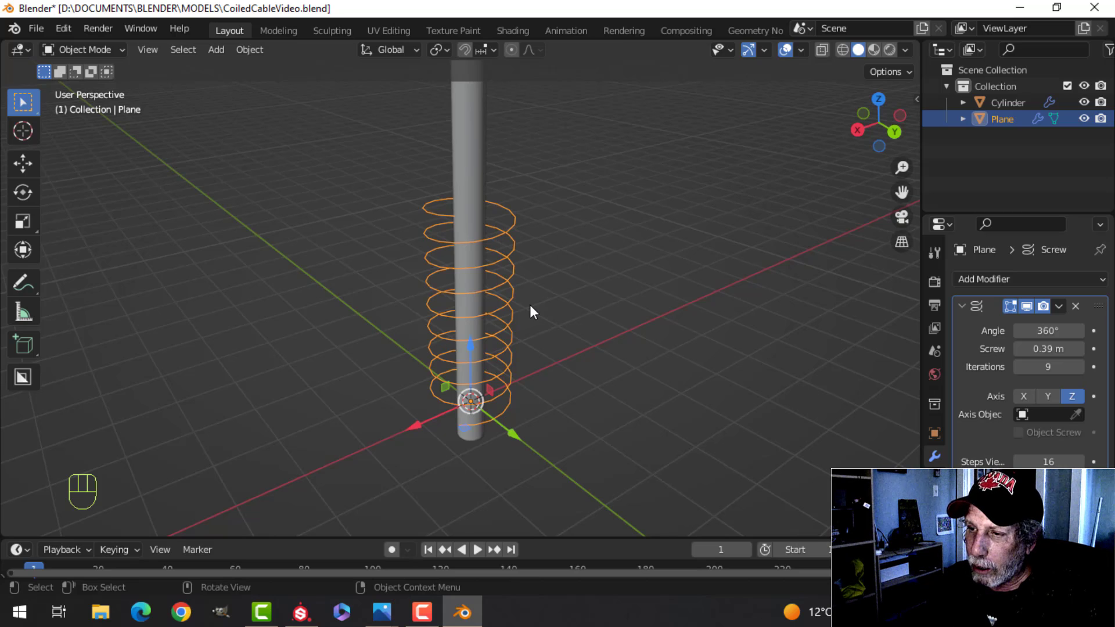
Convert the helix to a curve, viewing it from the side
drag(575, 316, 514, 278)
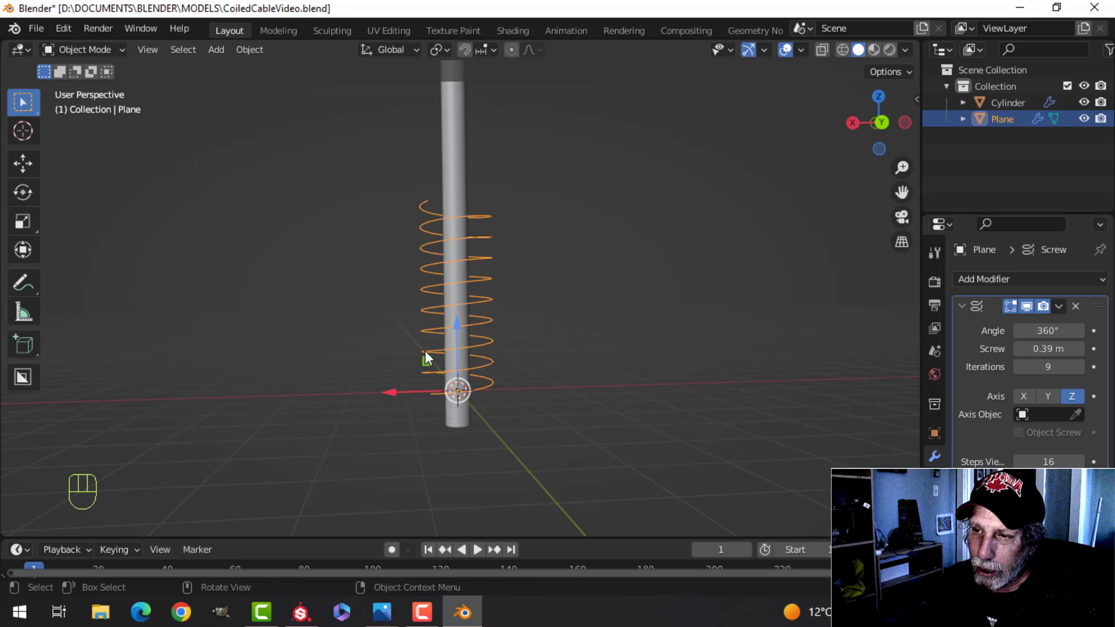
drag(563, 267, 544, 315)
drag(474, 277, 499, 308)
drag(498, 255, 474, 170)
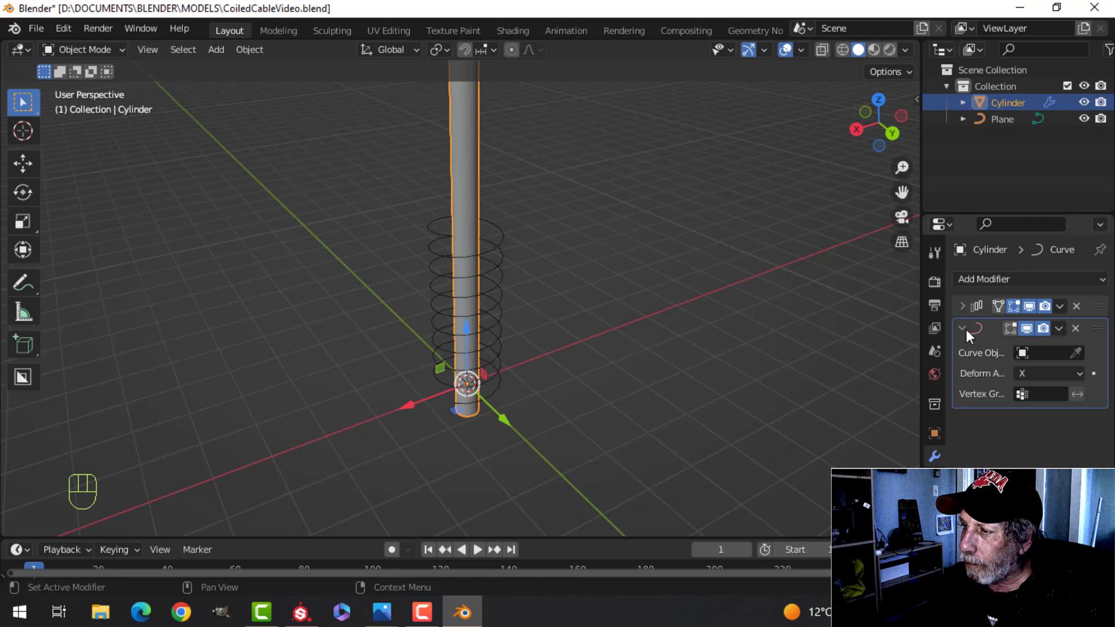
Bend the column along the Plane curve with a Curve modifier on the Z deform axis
drag(1048, 356, 963, 384)
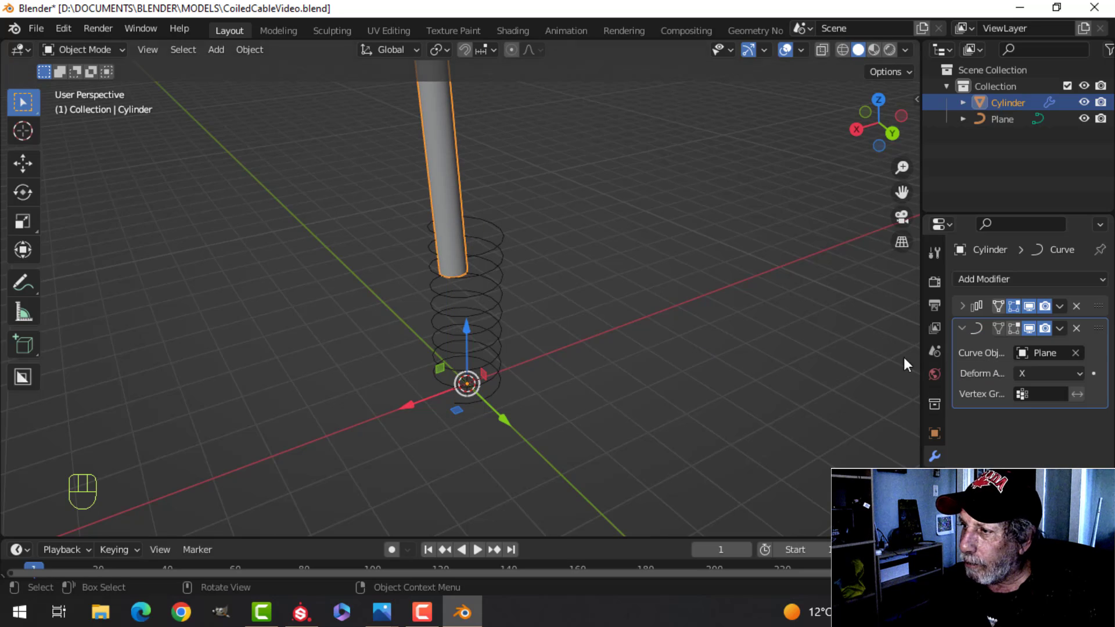
drag(1049, 383, 1003, 437)
drag(565, 346, 677, 322)
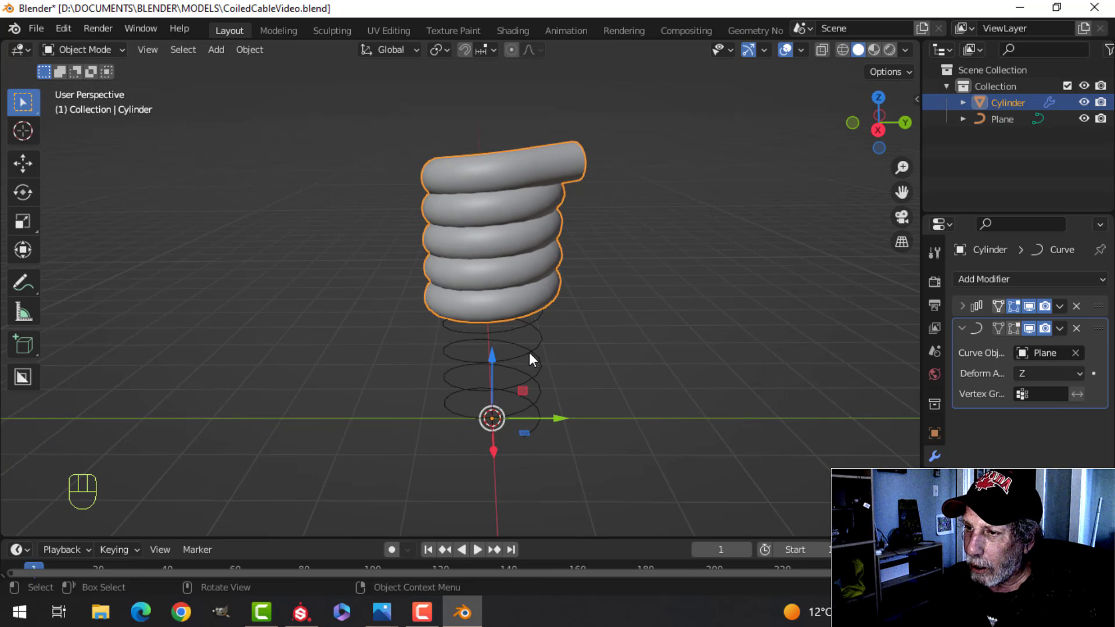
click(534, 358)
Scale all helix points taller along Z and raise the Array Count to 24
key(Tab)
key(a)
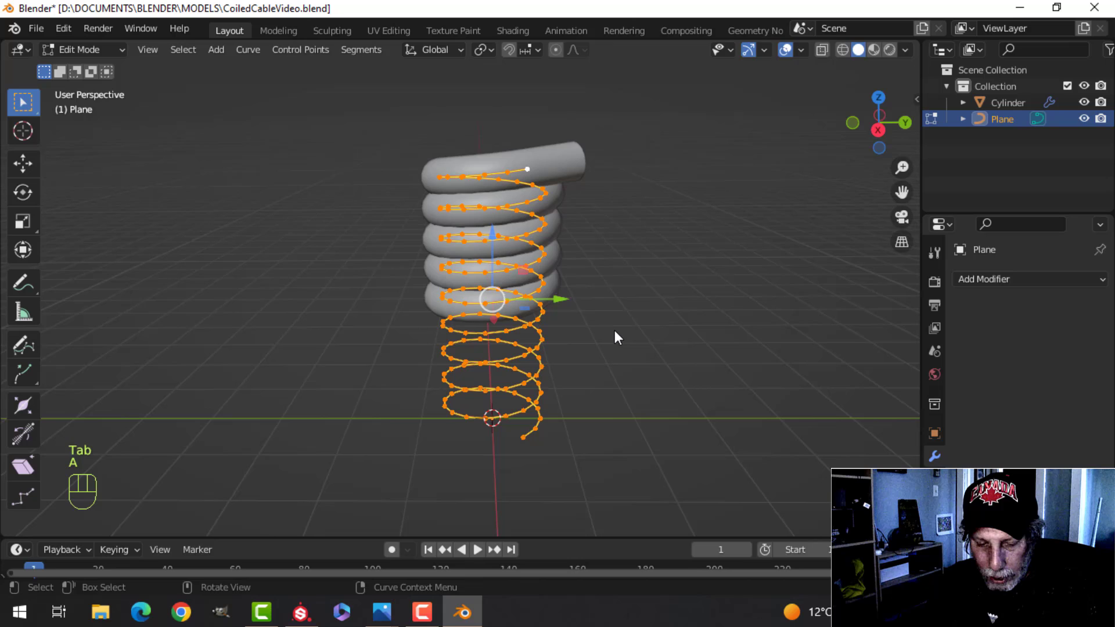
key(s)
key(z)
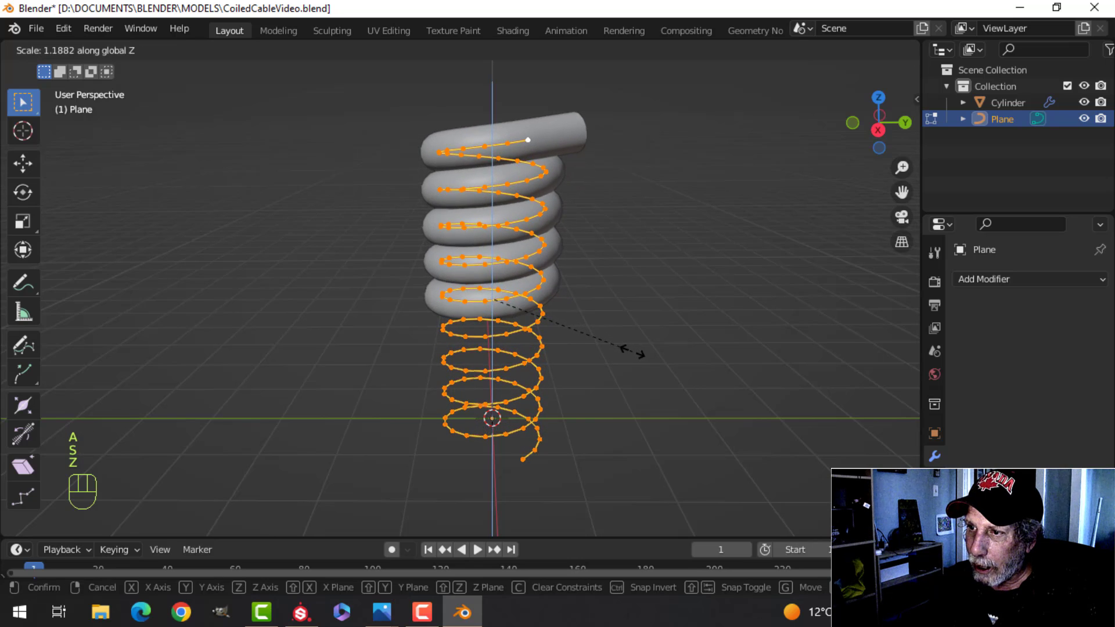
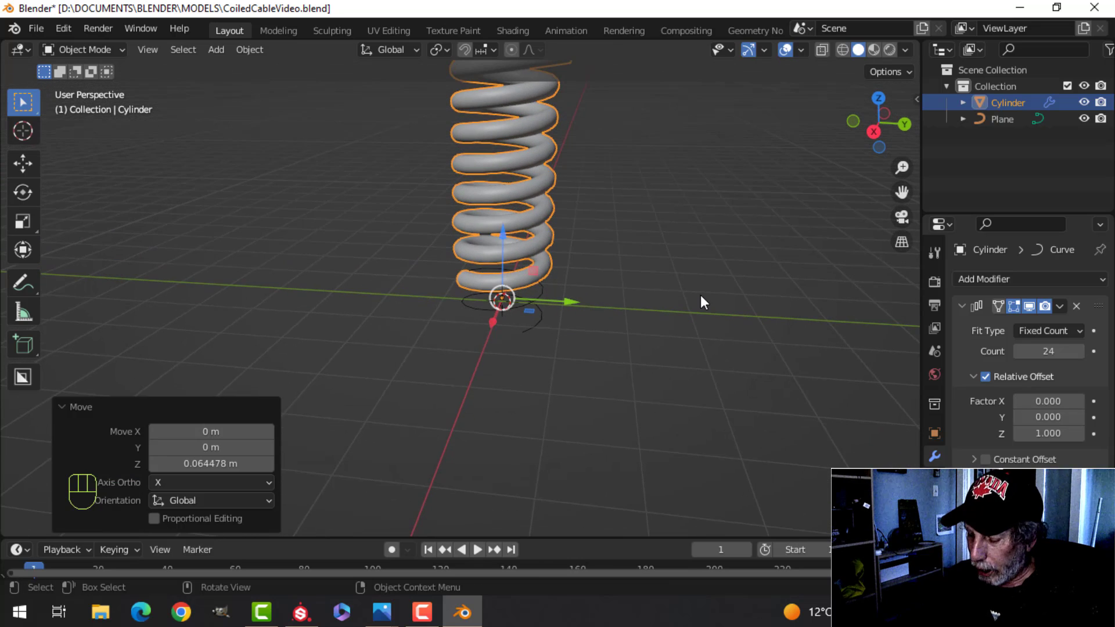
Rotate the cable and helix 90° so they lie on their side
key(KP_1)
key(a)
drag(519, 307, 557, 311)
key(r)
key(y)
key(9)
key(0)
click(560, 311)
Move the pair into place, hide the cable and view the spring side-on
key(g)
click(482, 220)
drag(574, 288, 528, 322)
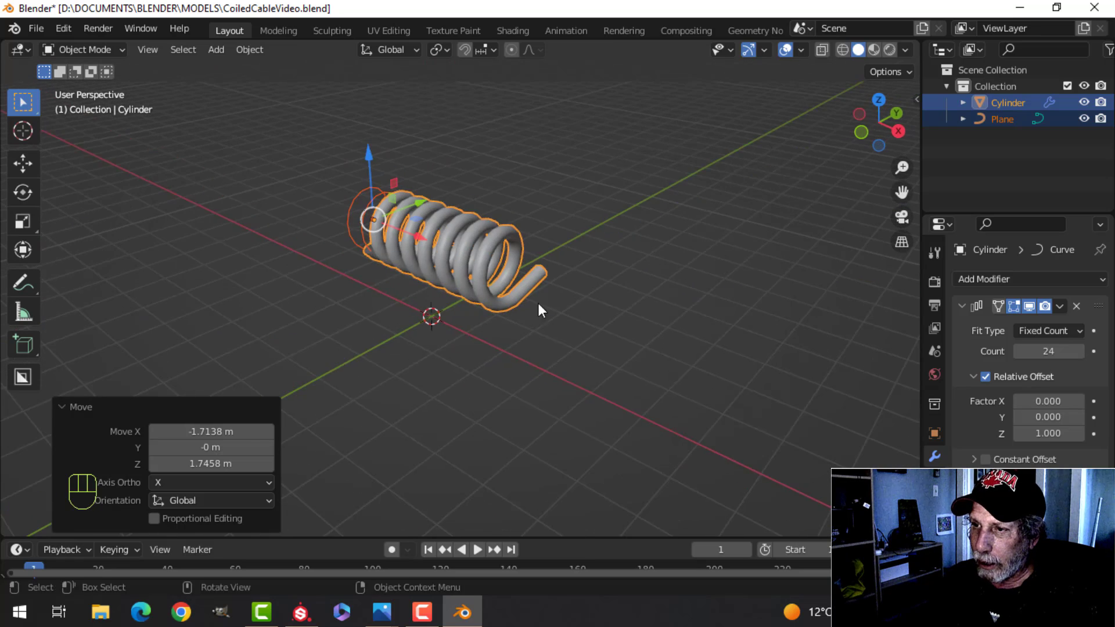
drag(590, 309, 608, 306)
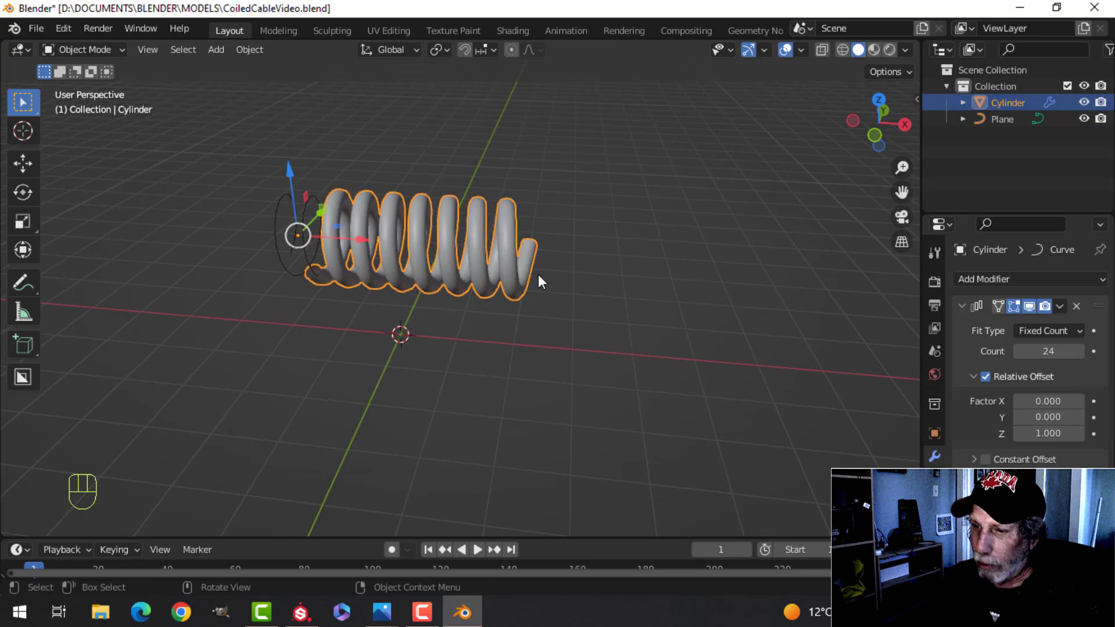
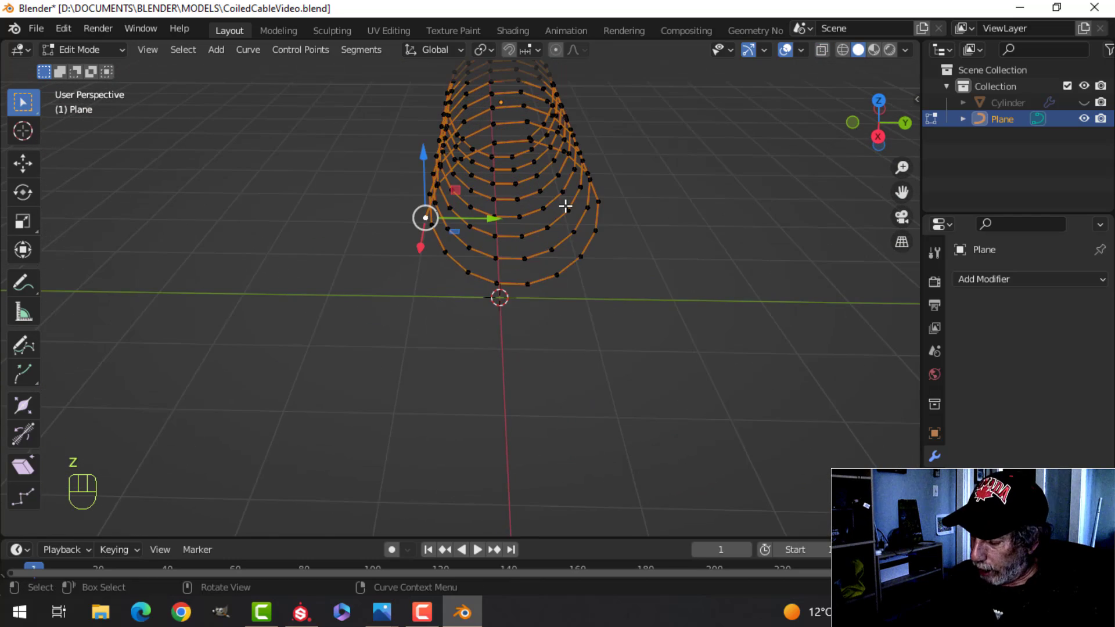
From the right view, scale helix points proportionally and extrude a straight tail from one end
key(KP_3)
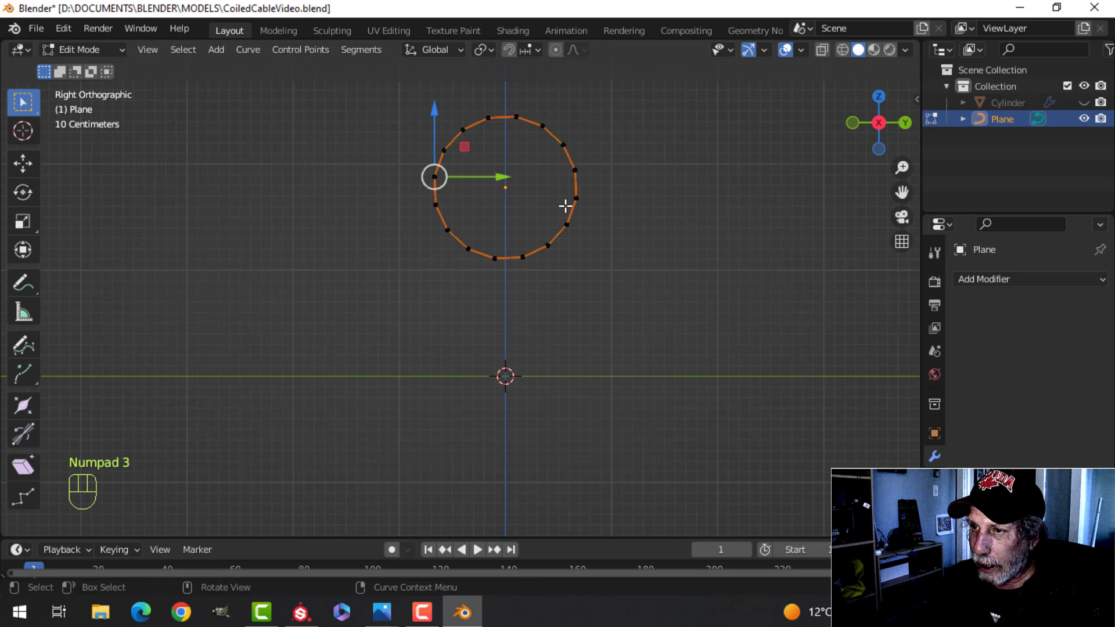
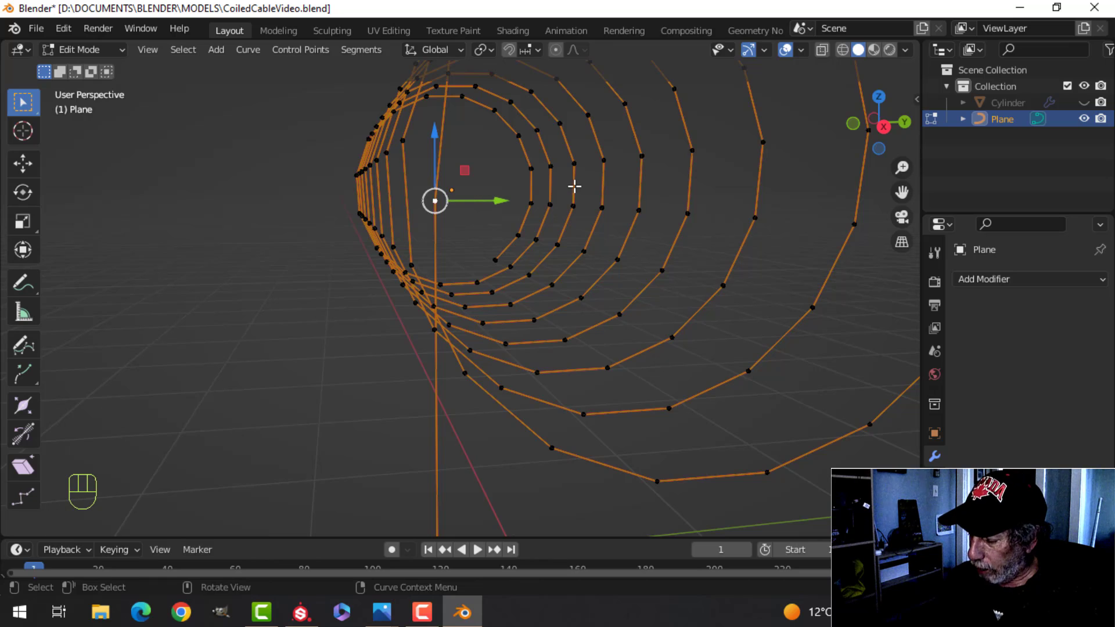
key(KP_Enter)
key(KP_3)
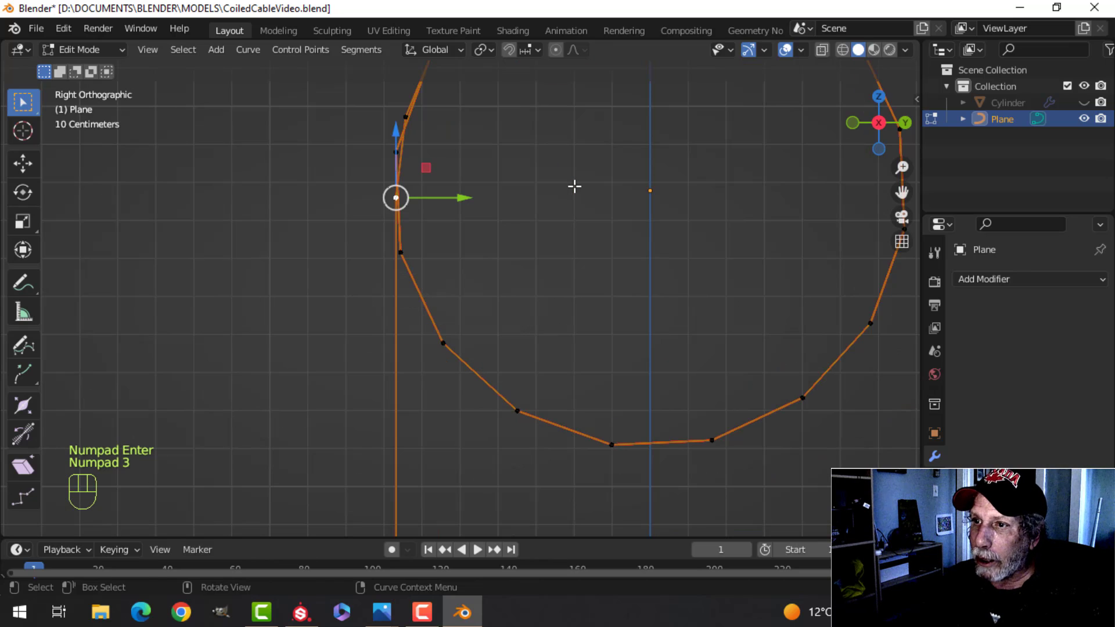
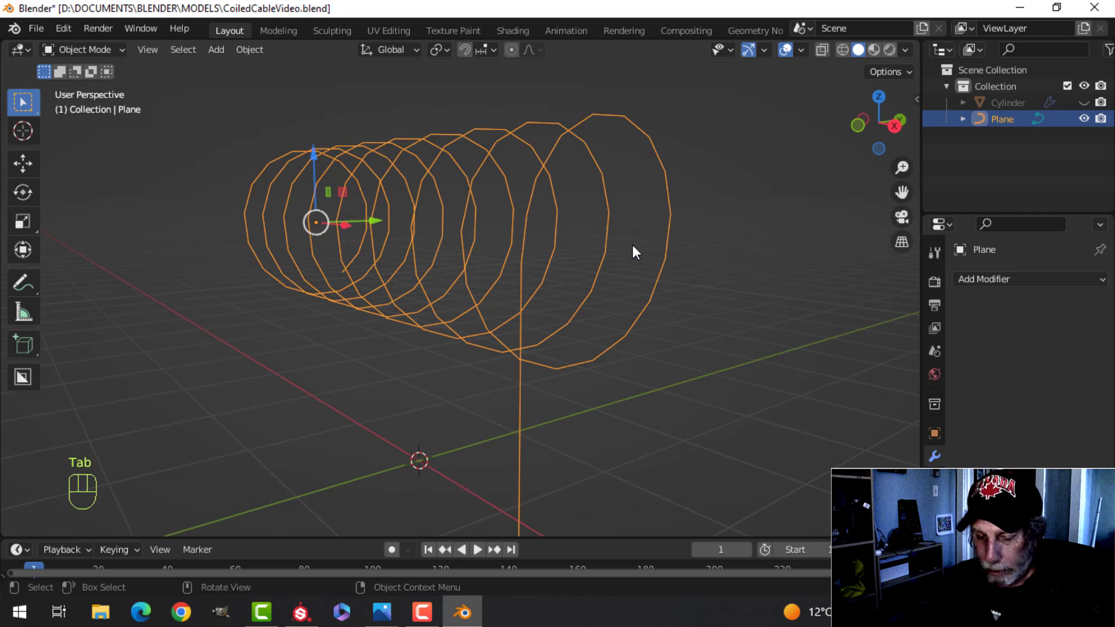
Unhide the cable and select the helix Plane, viewed side-on
key(alt+h)
key(alt+a)
drag(582, 261, 679, 266)
drag(565, 279, 589, 283)
click(521, 254)
click(280, 227)
middle_click(341, 266)
Scale all helix points along X to squeeze the coils closer together
key(Tab)
key(a)
key(s)
key(x)
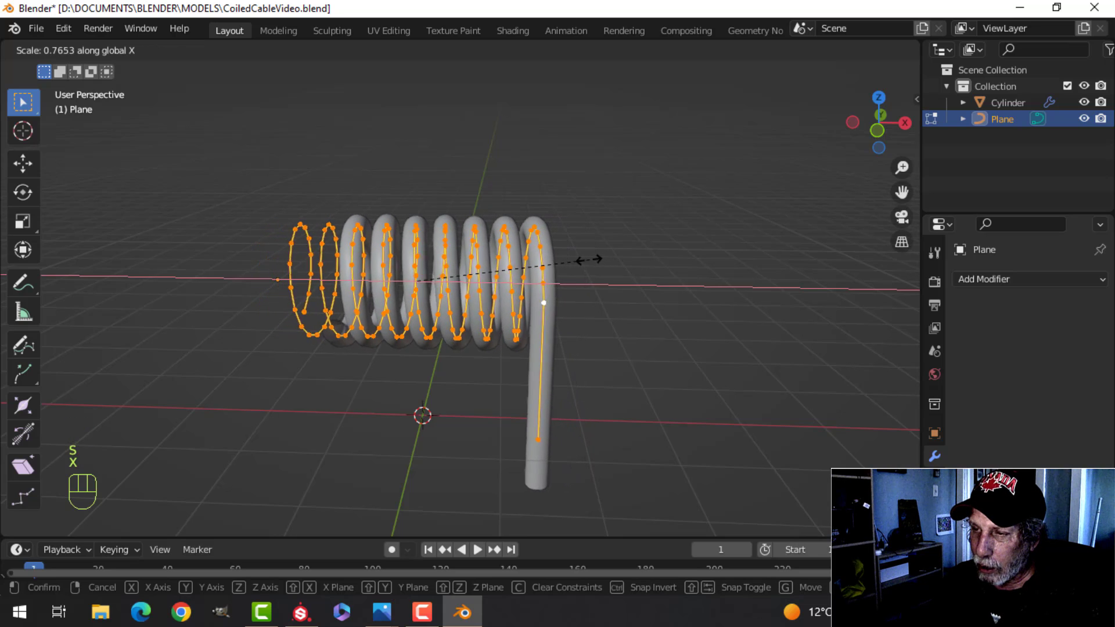
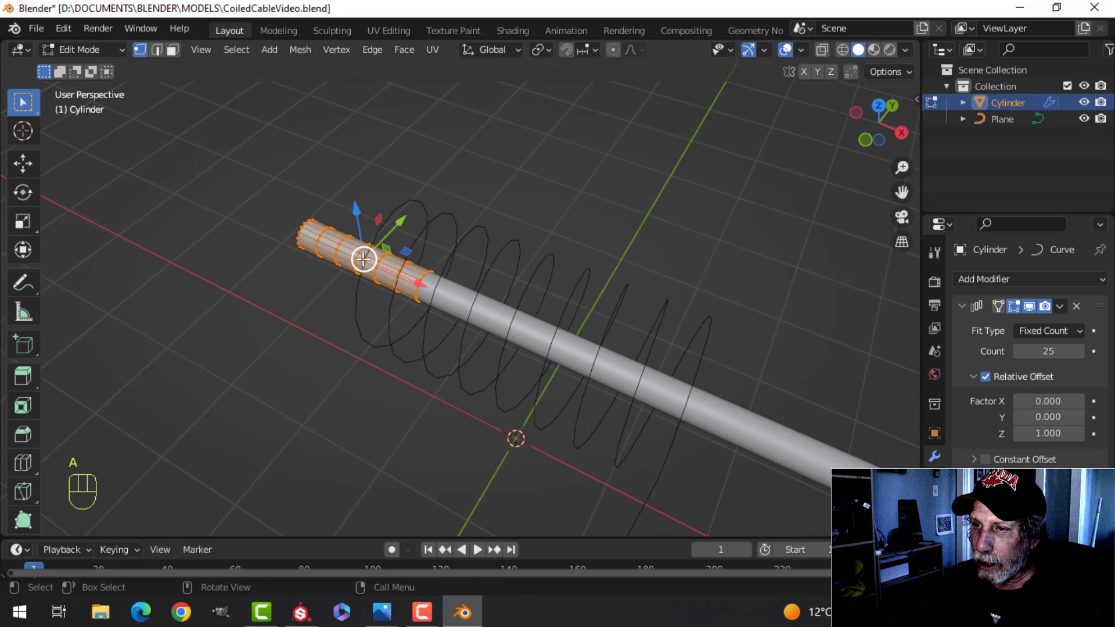
Scale the cylinder's cross-section down (S, Shift+X) to thin the cable
key(s)
key(shift+x)
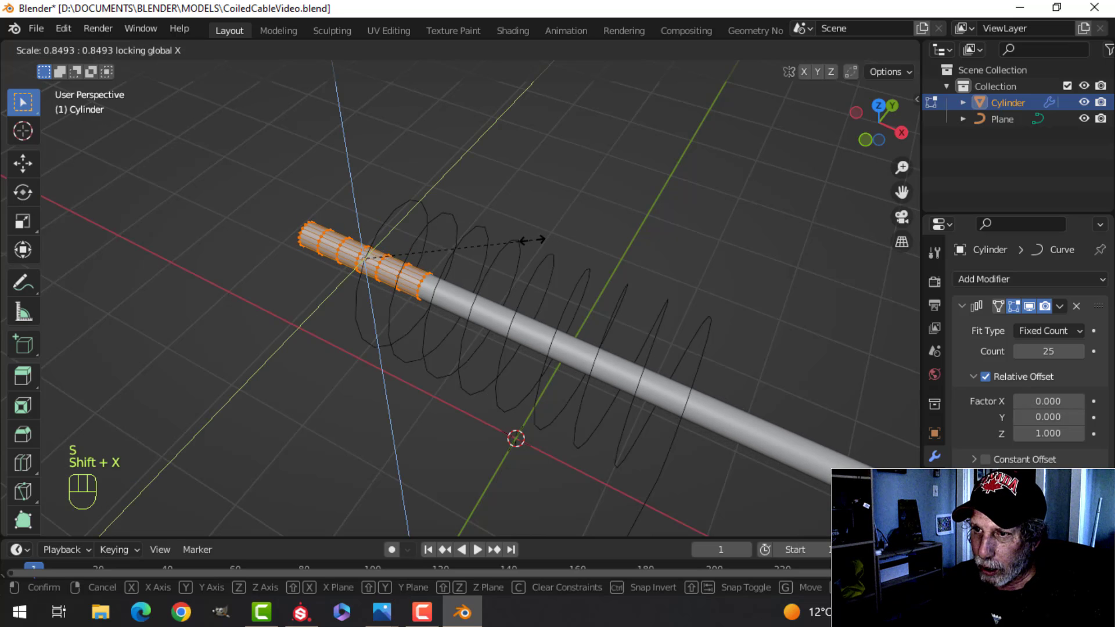
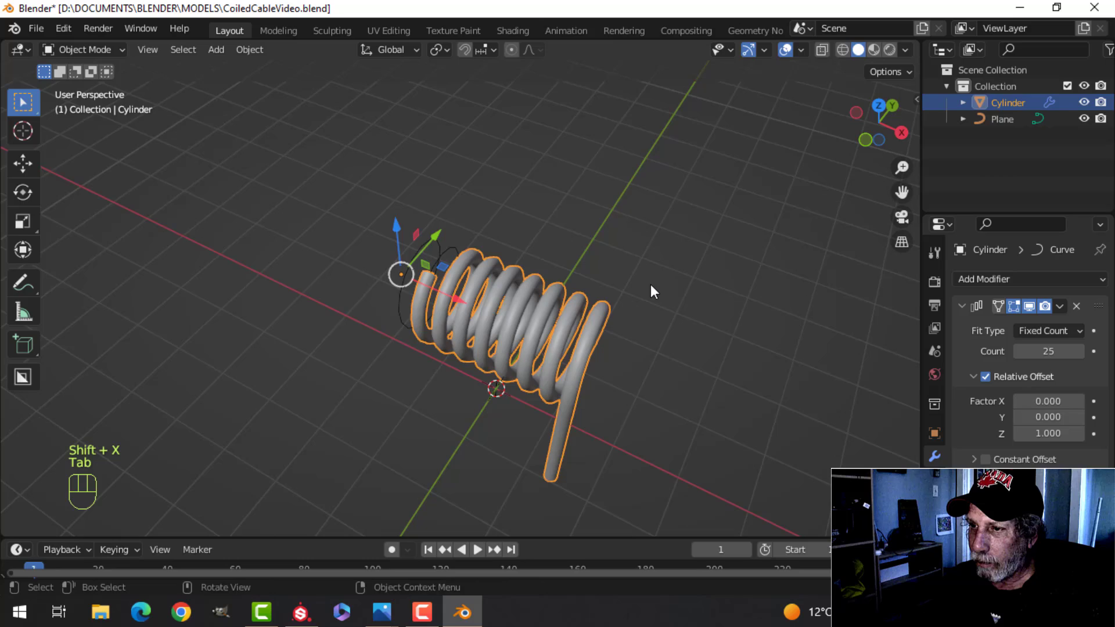
key(alt+a)
drag(640, 295, 580, 236)
drag(586, 241, 597, 228)
drag(600, 249, 578, 209)
drag(570, 219, 555, 223)
Assign a dark, banded rope-textured material to the cable
click(497, 200)
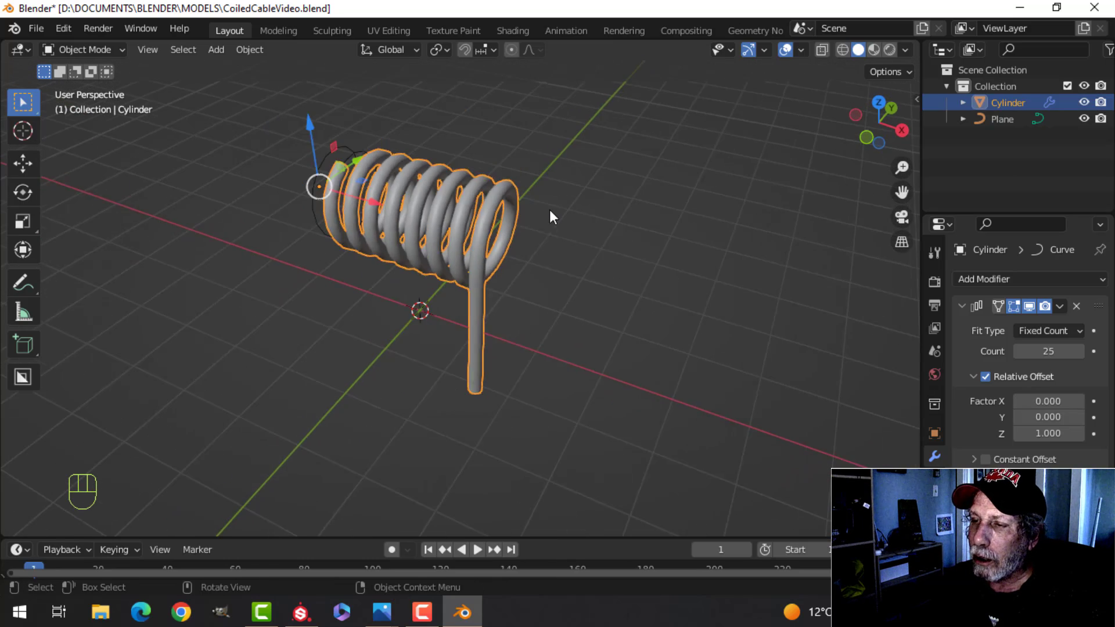
drag(567, 227, 622, 243)
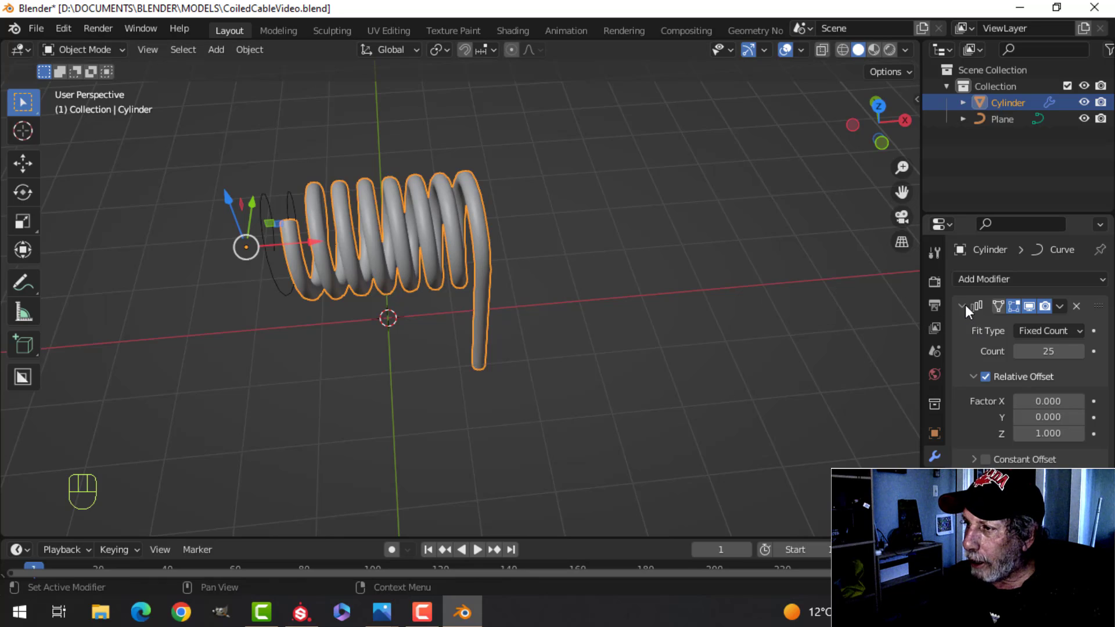
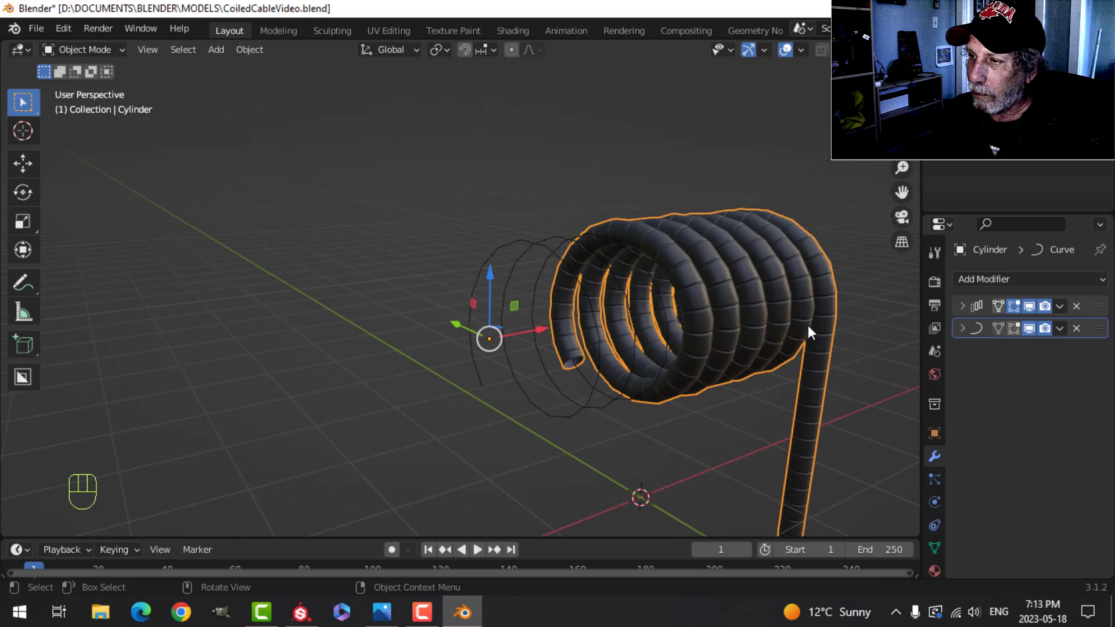
Inspect the rope texture up close, then bring up the Add Modifier list for the cable
drag(806, 323, 682, 331)
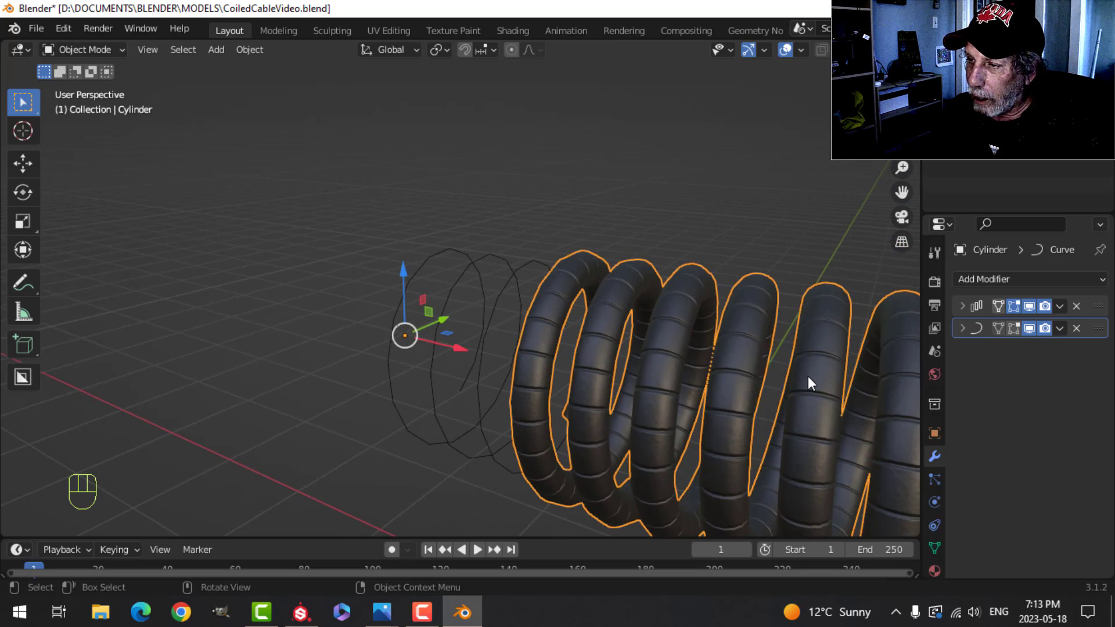
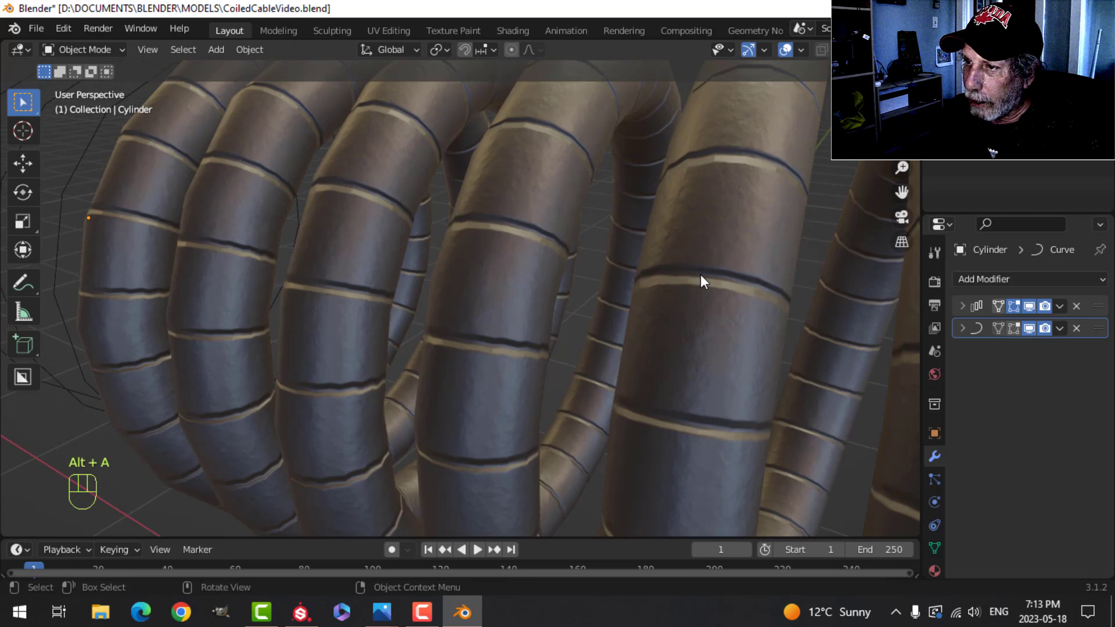
middle_click(700, 276)
click(624, 272)
key(ctrl+1)
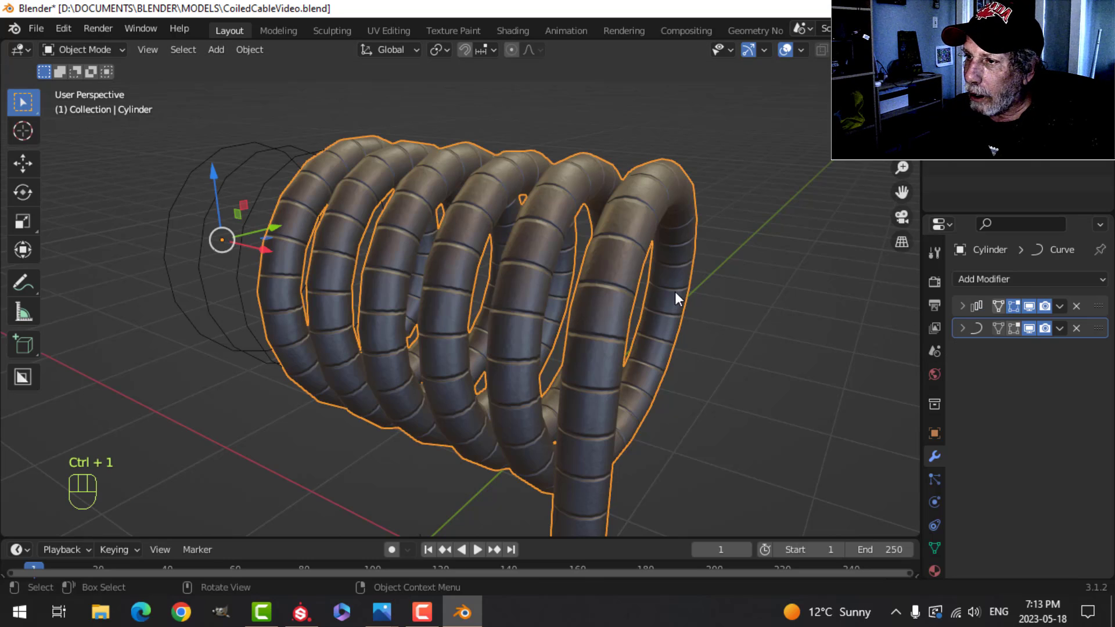
key(alt+a)
middle_click(704, 300)
click(528, 273)
Add a Catmull-Clark Subdivision Surface (1 viewport, 2 render levels) and orbit the smoothed coil
drag(984, 286, 793, 572)
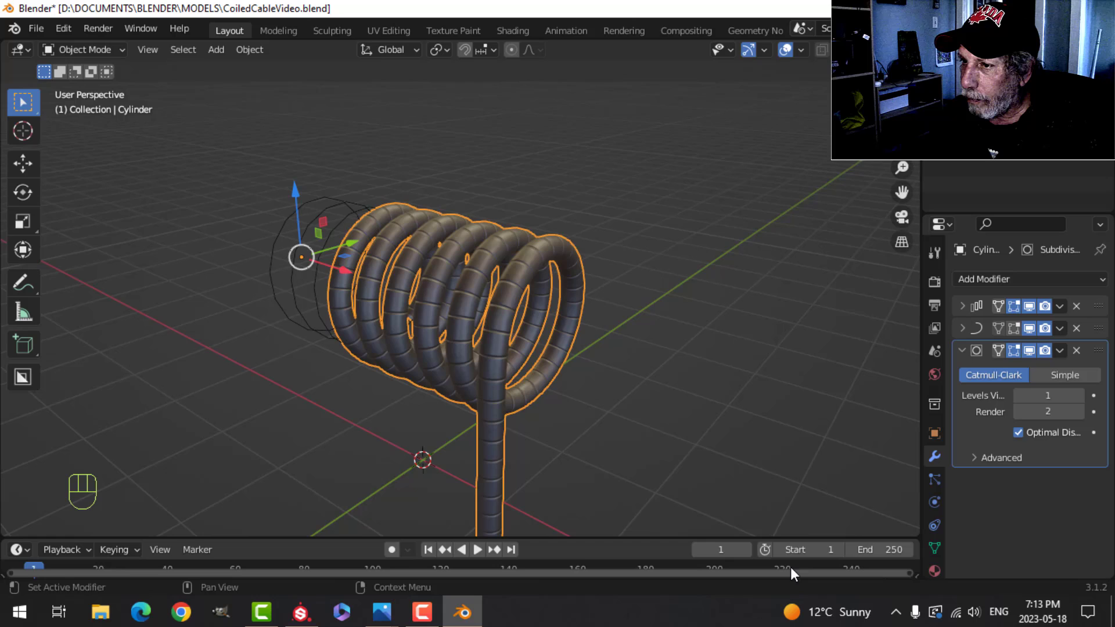
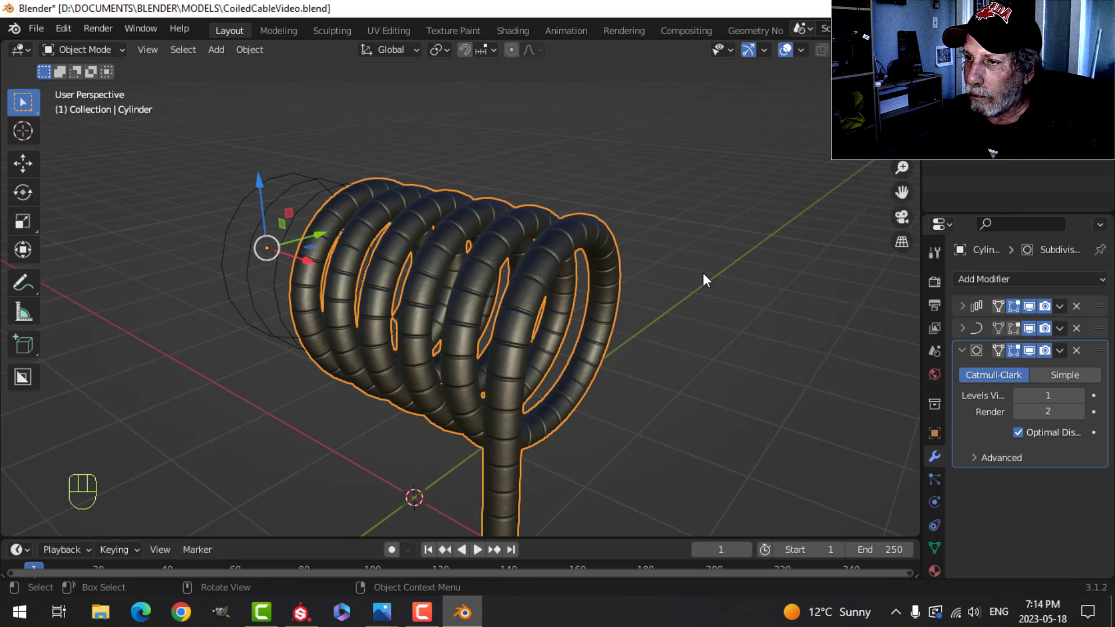
key(alt+a)
drag(696, 298, 716, 290)
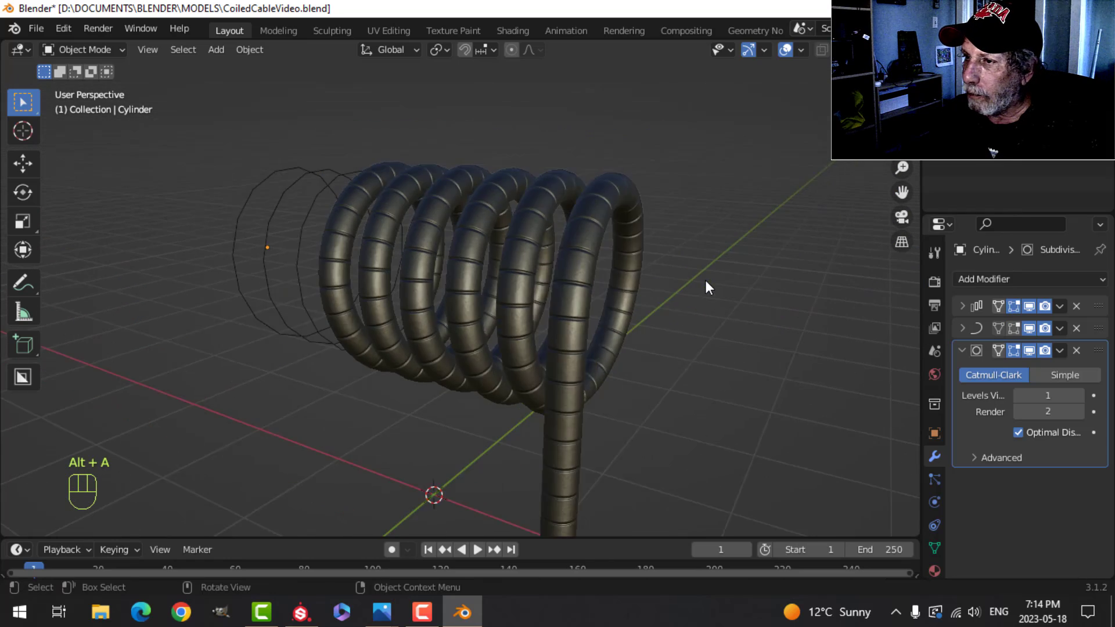
middle_click(704, 295)
drag(698, 297, 589, 282)
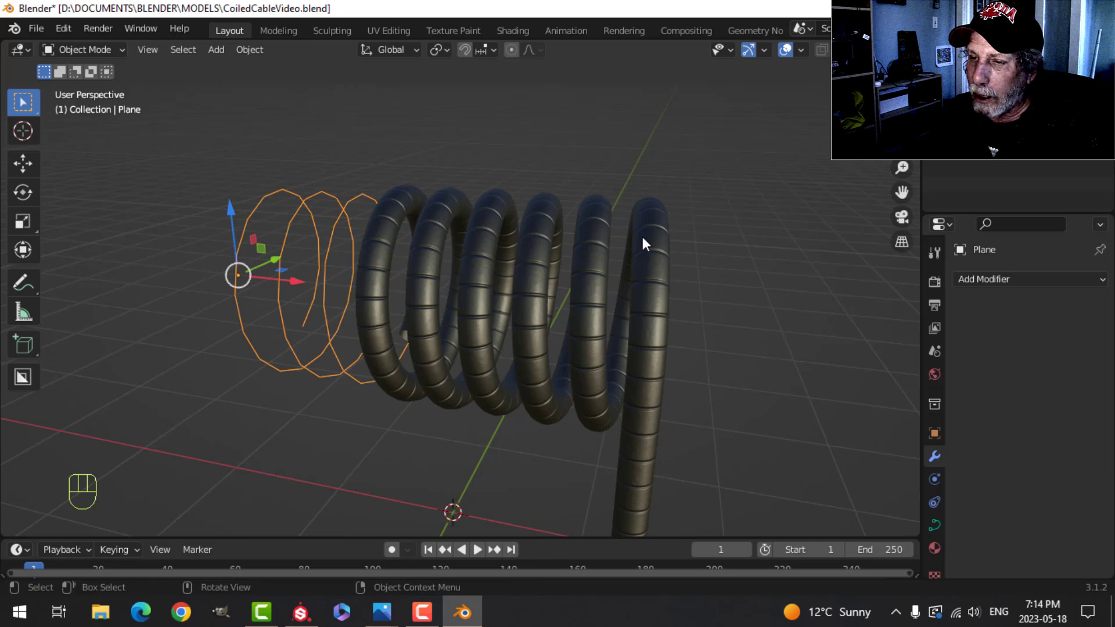
Scale the helix along its X axis to pull the cable's coils closer together
key(s)
key(x)
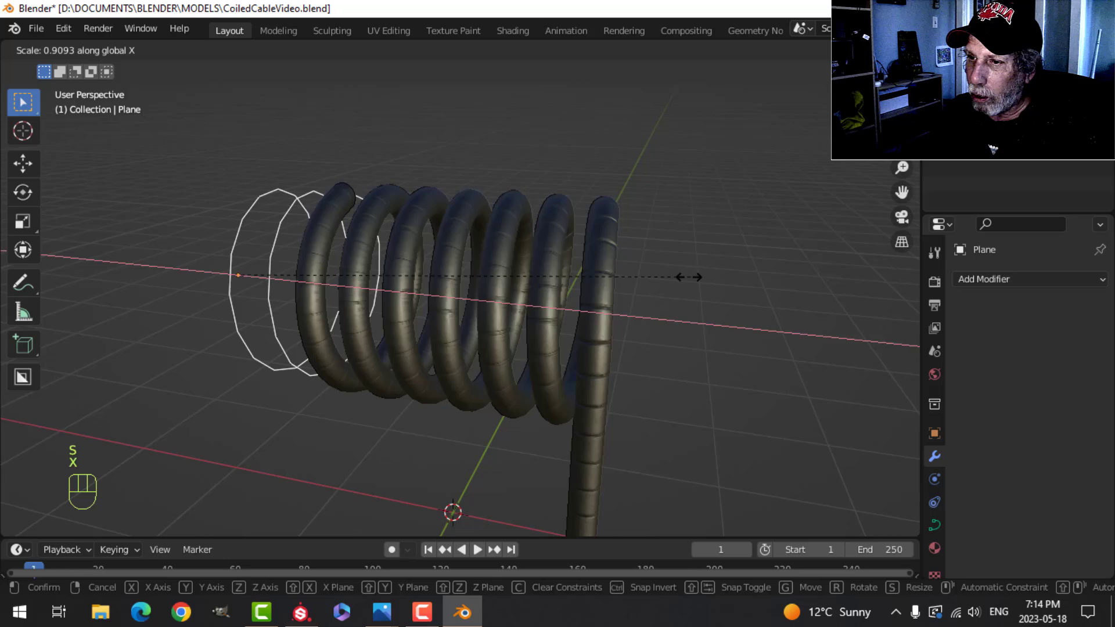
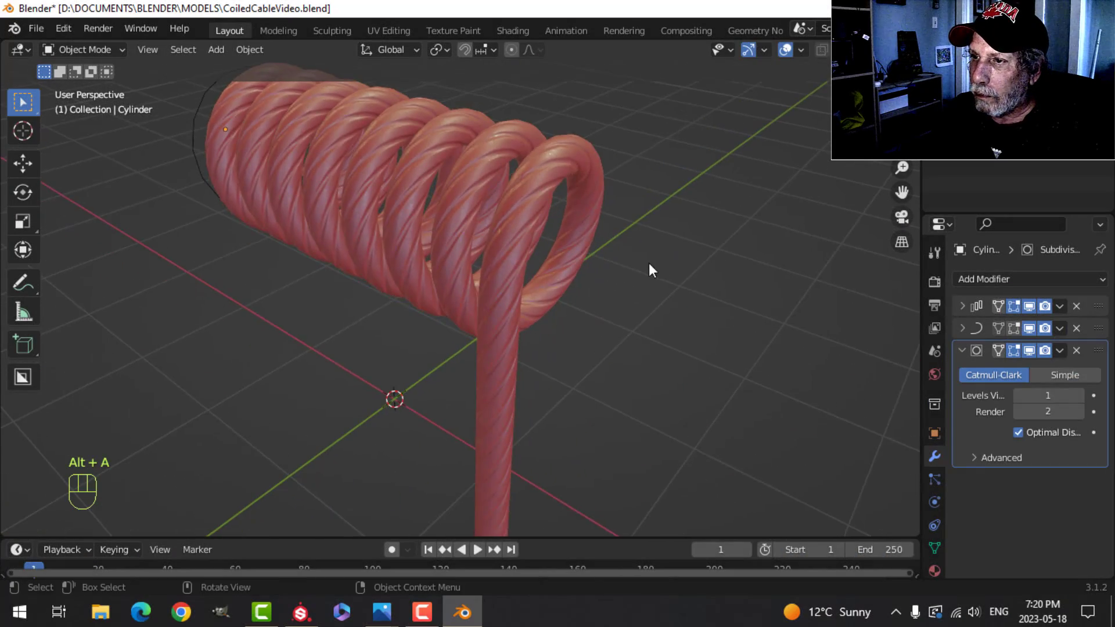
drag(484, 292, 670, 294)
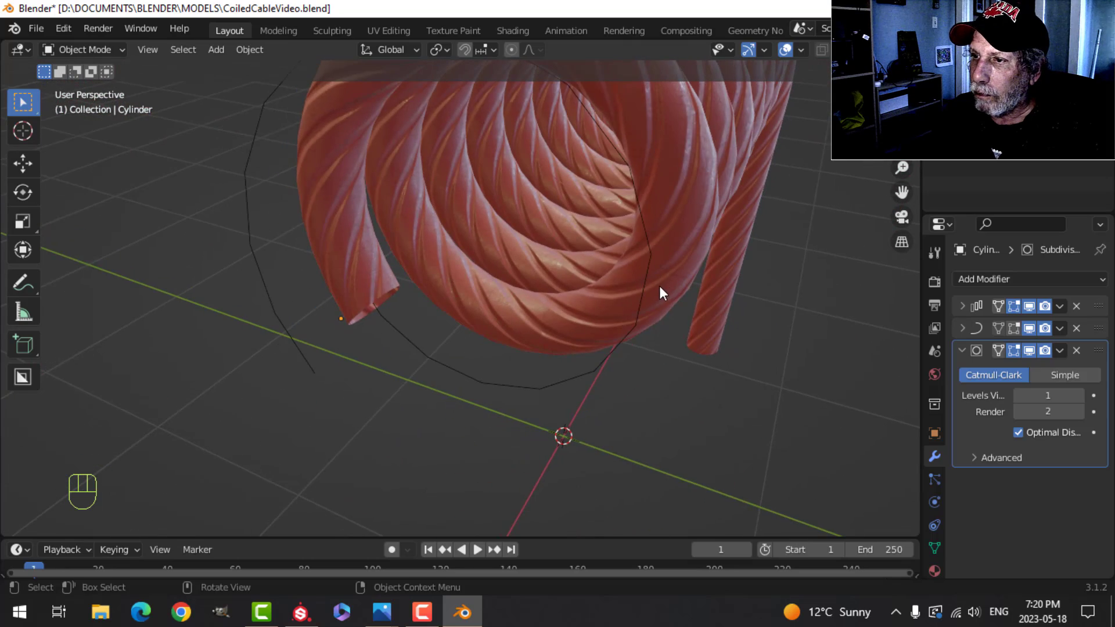
drag(661, 283, 673, 286)
drag(632, 295, 604, 280)
drag(668, 274, 611, 301)
drag(641, 311, 586, 284)
drag(568, 292, 581, 298)
drag(582, 321, 539, 312)
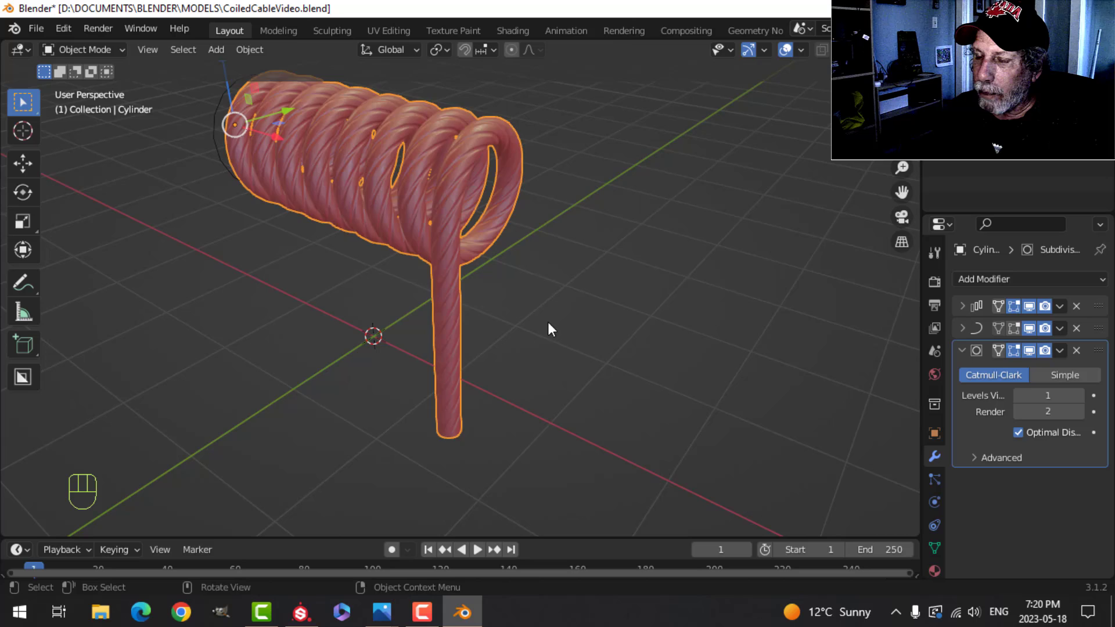
key(Tab)
key(Tab)
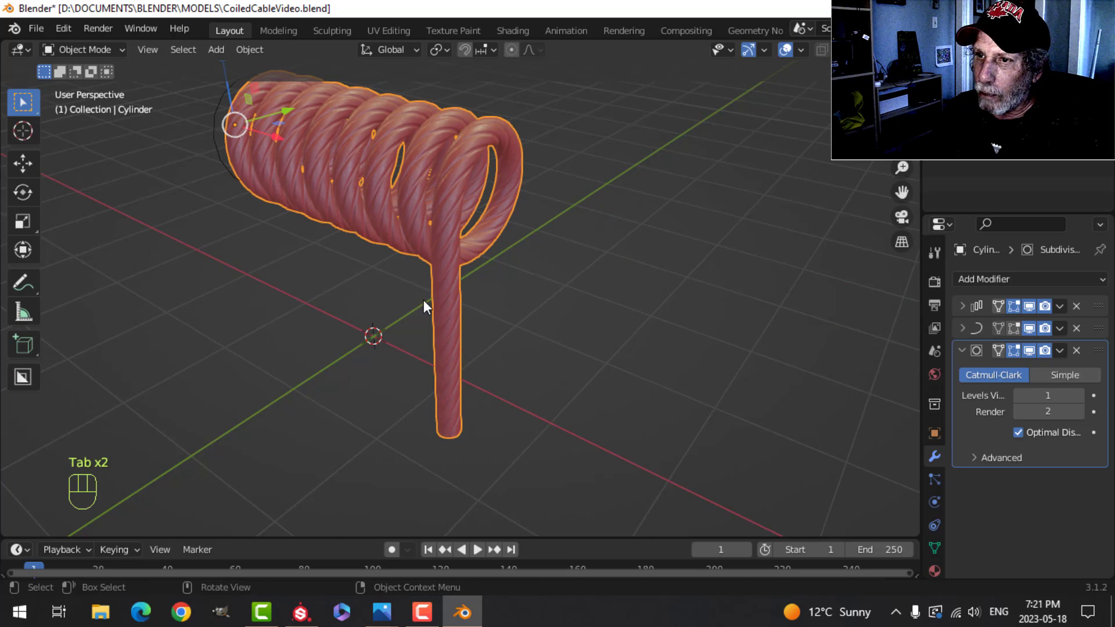
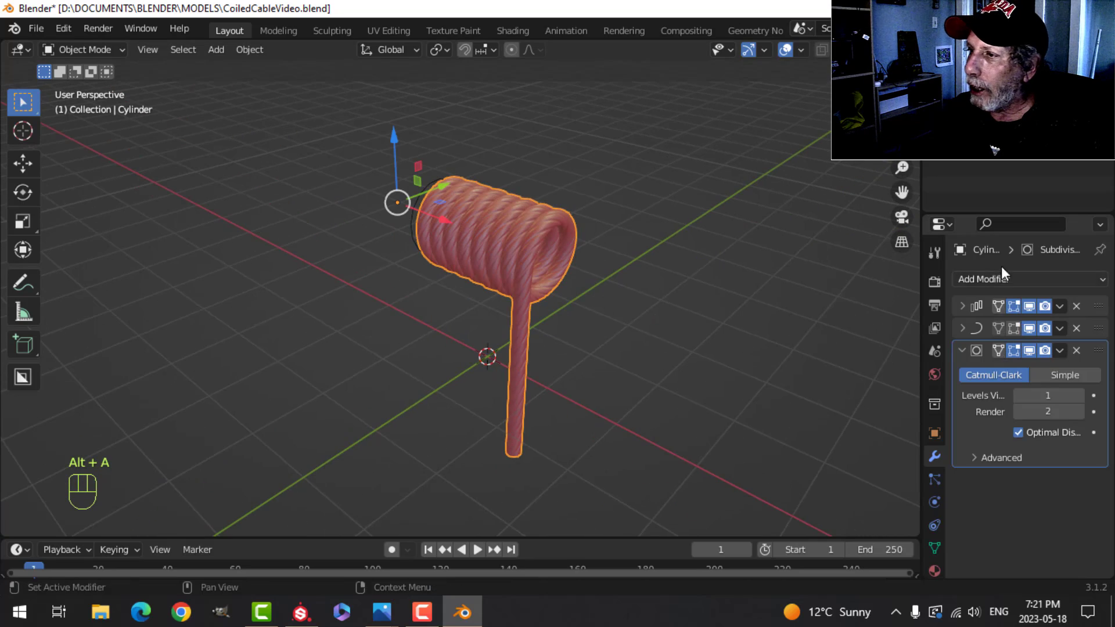
drag(683, 289, 880, 322)
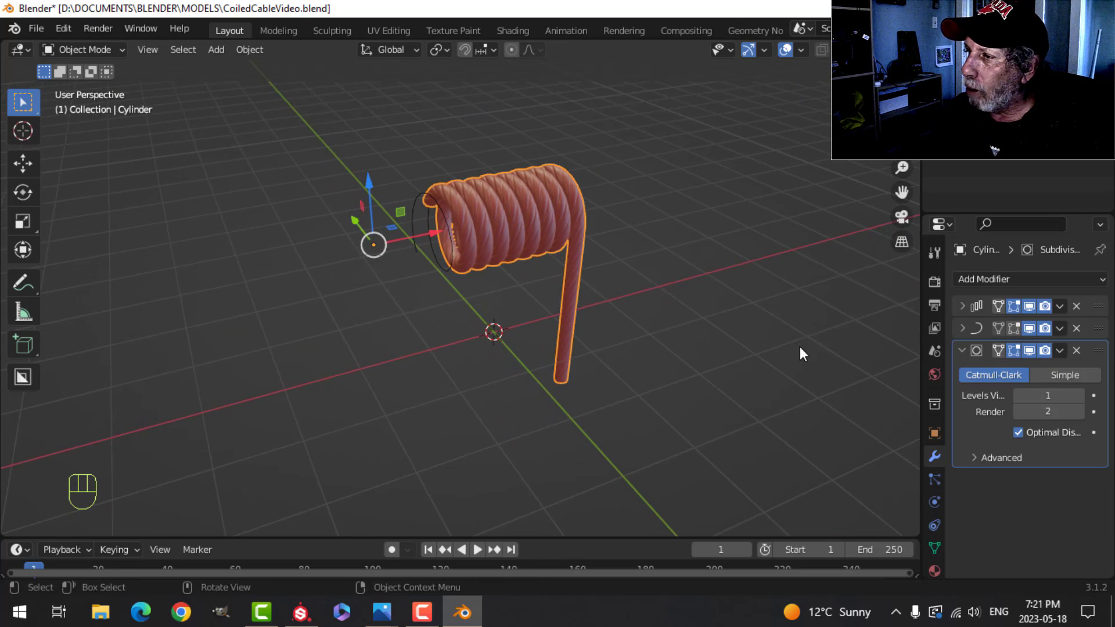
key(alt+a)
drag(808, 274, 611, 292)
drag(632, 314, 607, 270)
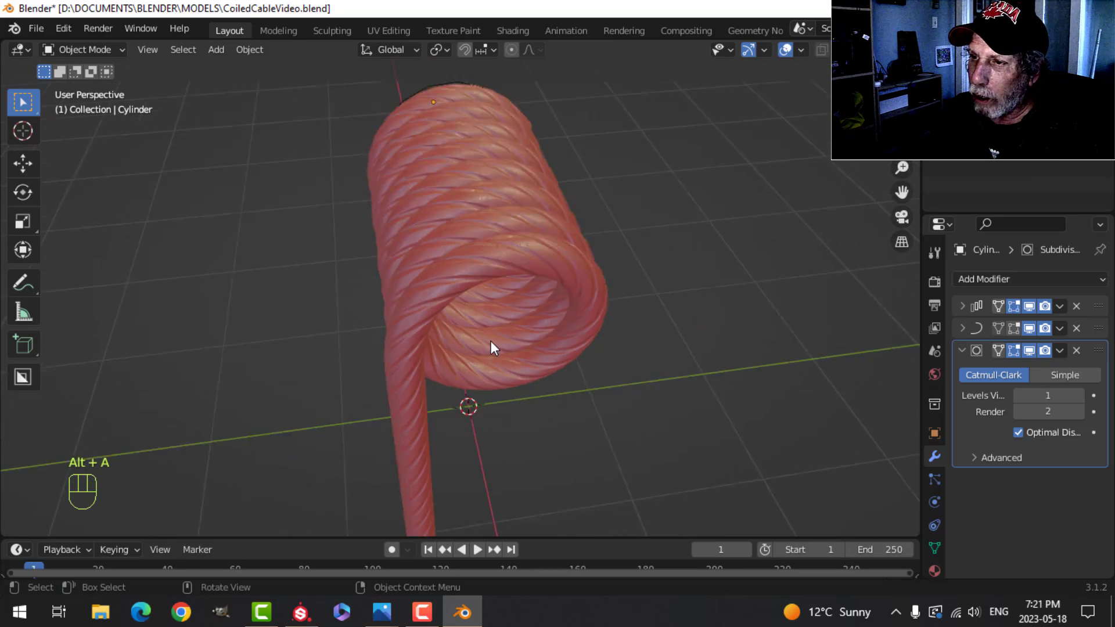
drag(464, 347, 729, 346)
drag(703, 338, 548, 345)
drag(619, 343, 573, 316)
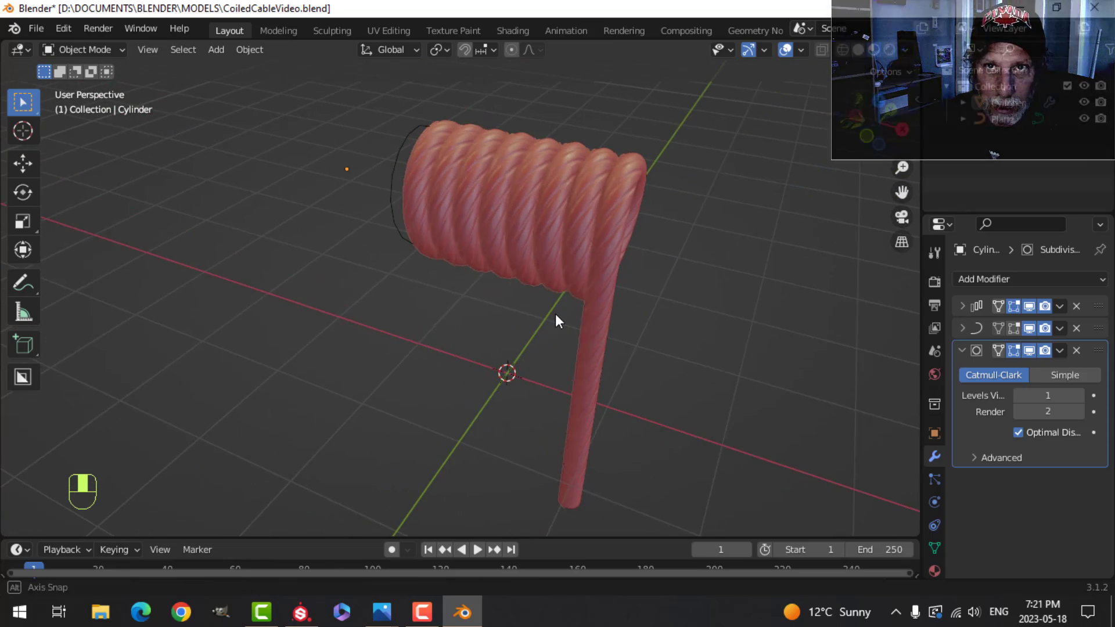